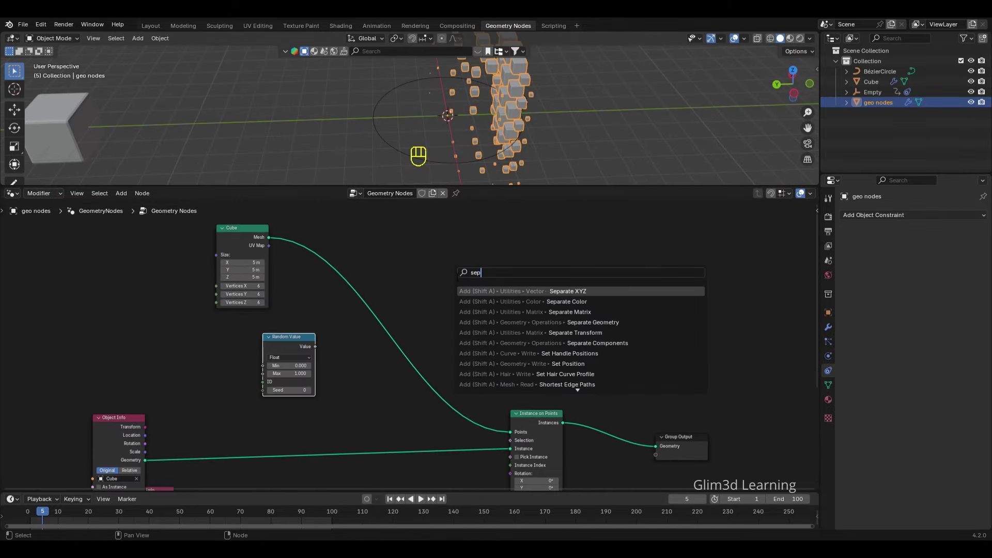
- Duplicate a node with Shift+D and drop it as Join Geometry on the link to Group Output
click(294, 343)
click(315, 307)
key(shift+d)
click(479, 413)
click(462, 324)
click(569, 344)
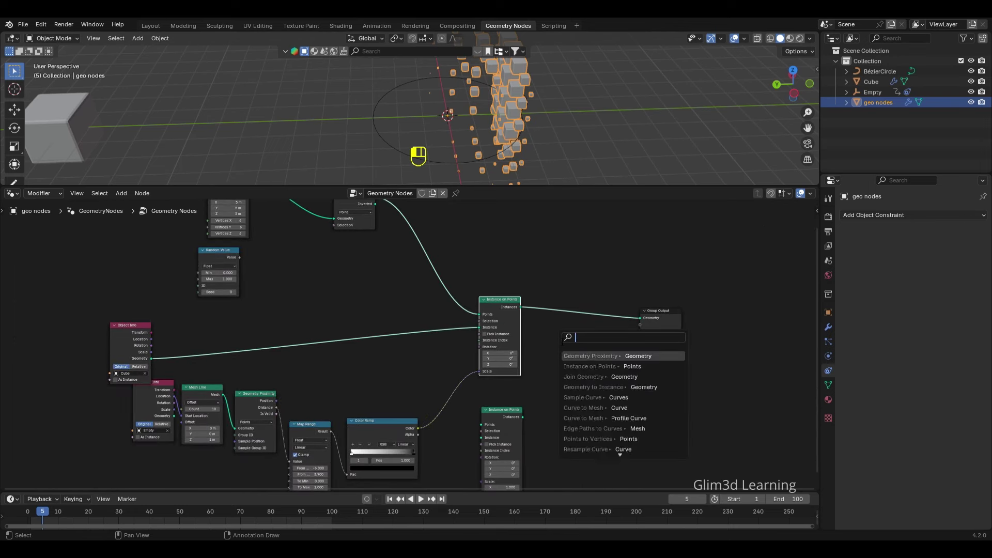
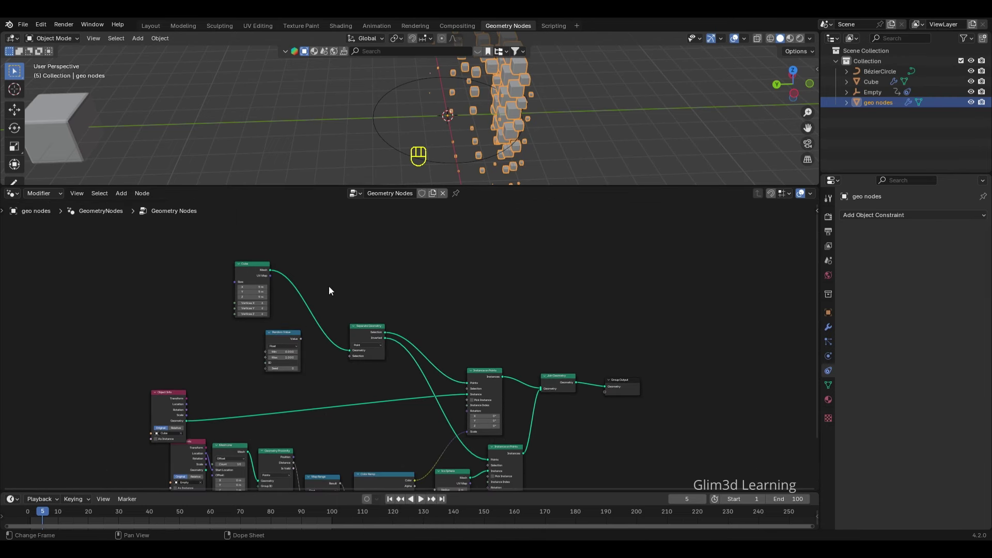
- Rewire Instance on Points to take its points from the Bezier circle and check the viewport
drag(287, 368, 340, 365)
click(168, 397)
middle_click(454, 404)
middle_click(562, 403)
drag(573, 155, 516, 114)
click(515, 114)
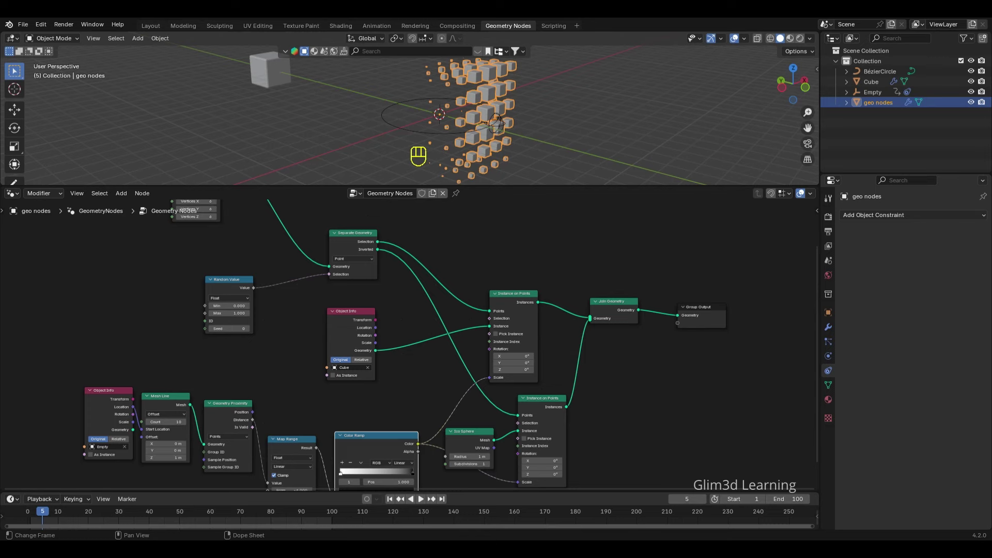
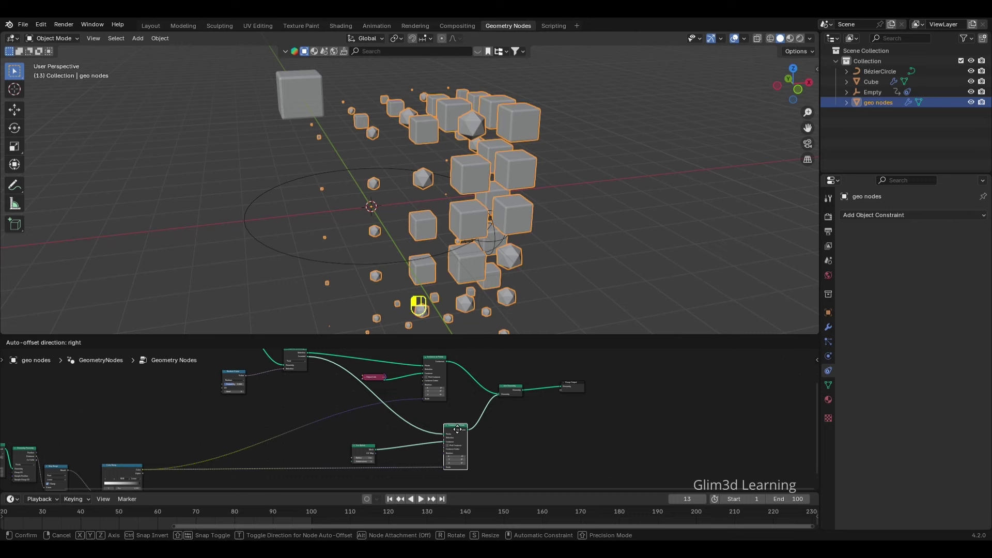
- Add a Random Value node set to Boolean by duplicating and retyping an existing node
click(364, 451)
middle_click(319, 476)
double_click(319, 474)
click(199, 386)
key(shift+d)
click(360, 448)
double_click(294, 455)
- Add an Ico Sphere node to the tree and an Icosphere mesh object to the scene
click(289, 476)
click(301, 385)
click(200, 394)
click(179, 389)
key(shift+d)
click(395, 474)
drag(320, 394, 341, 392)
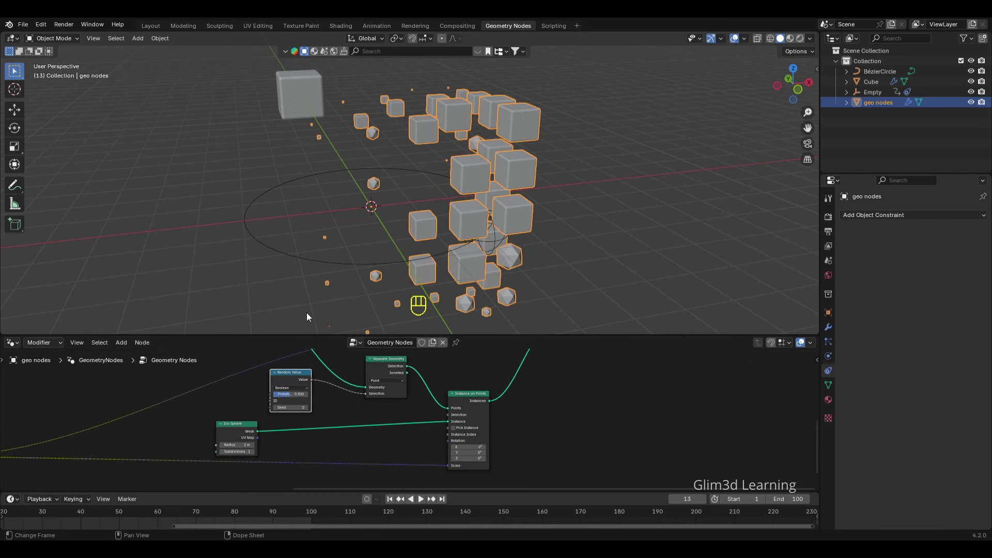
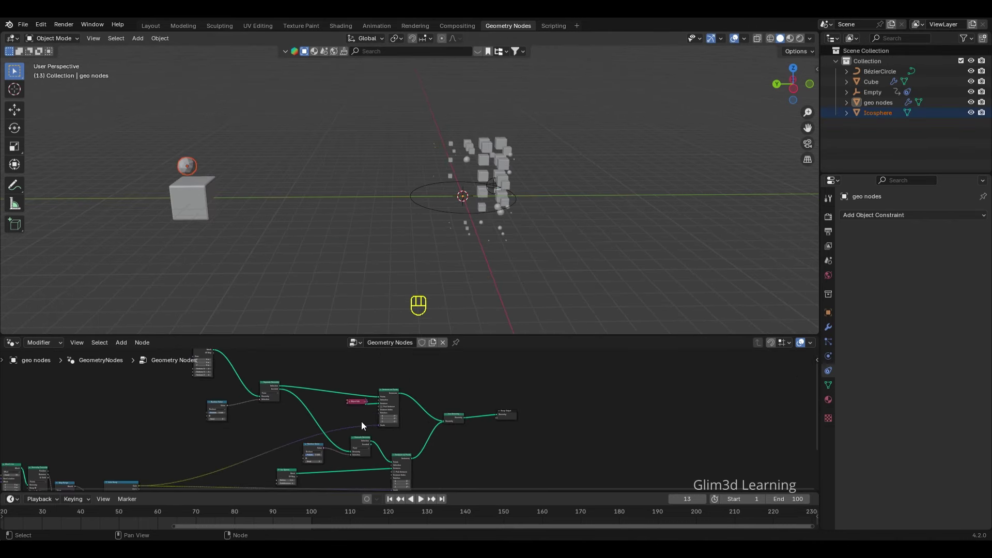
- Add a Separate Geometry node driven by the random Boolean selection
middle_click(383, 446)
click(295, 403)
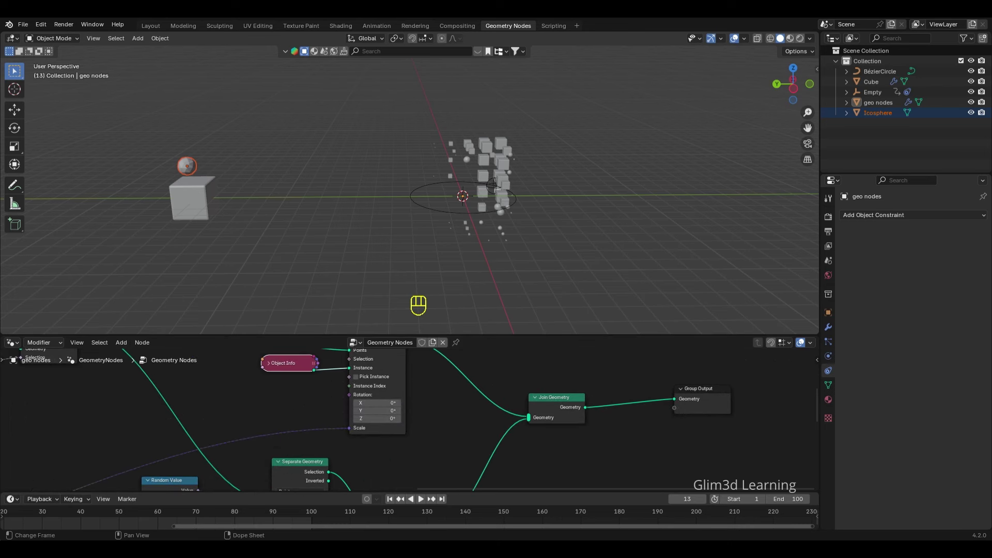
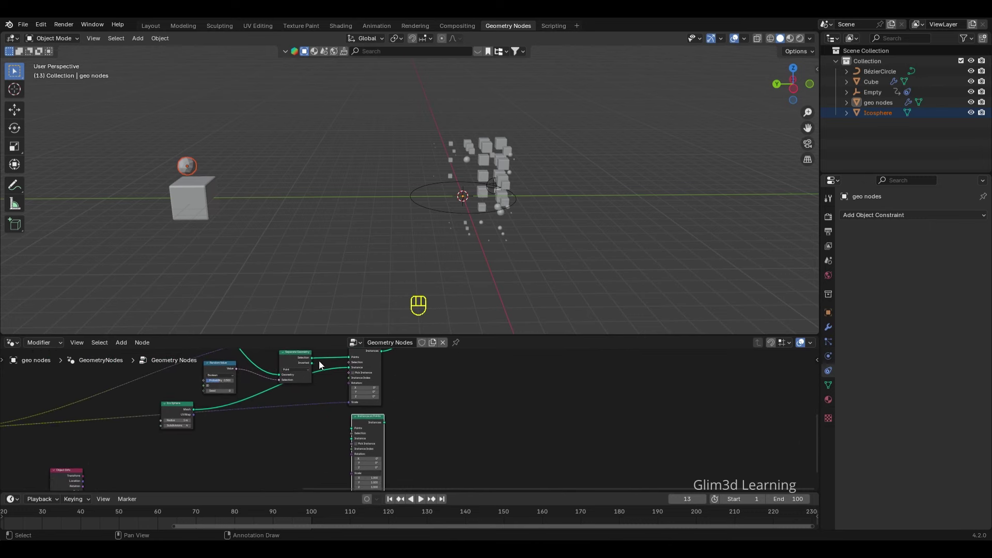
click(304, 441)
click(301, 448)
click(133, 440)
click(119, 384)
- Feed Selection and Inverted into separate Instance on Points nodes and link both to Join Geometry
double_click(353, 436)
click(373, 440)
drag(352, 431, 451, 409)
click(364, 396)
drag(327, 464, 315, 418)
click(305, 416)
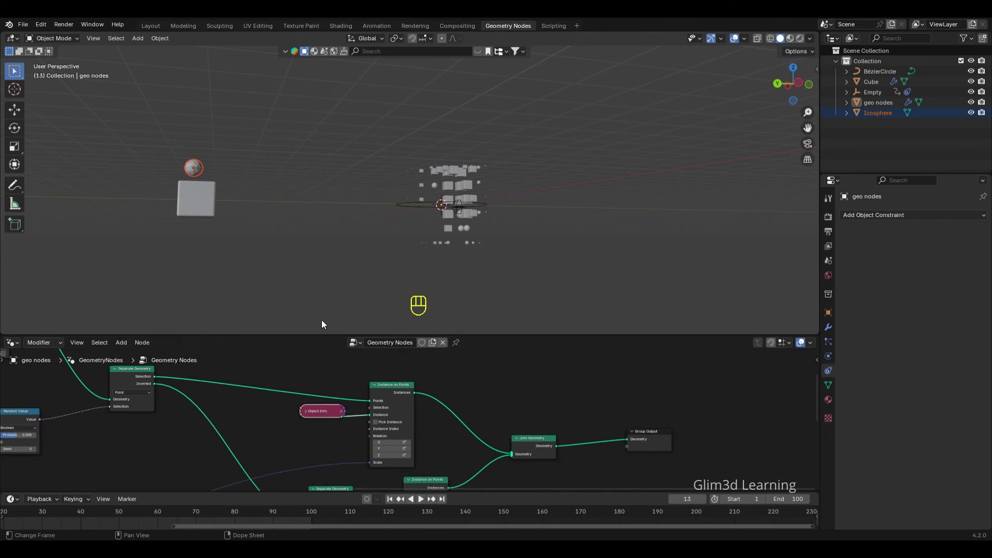
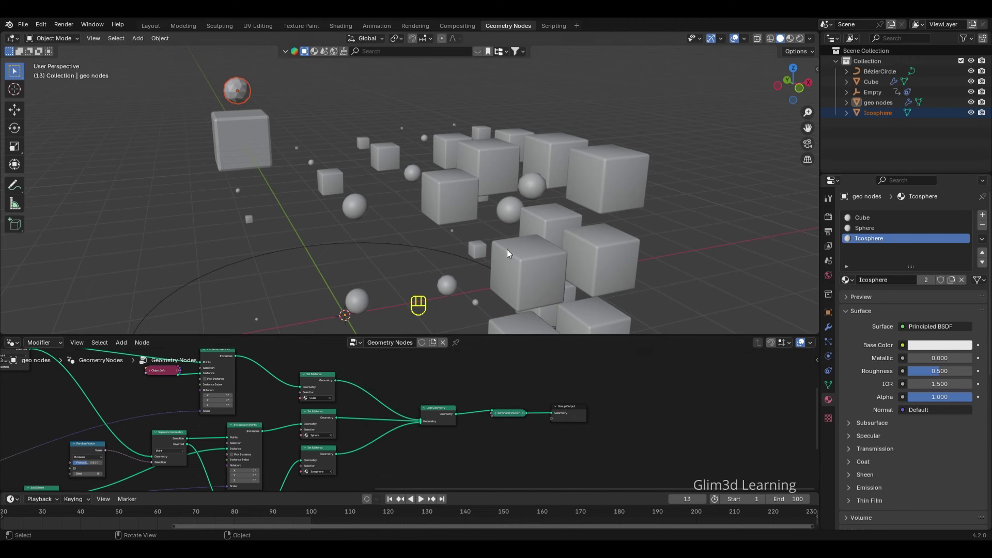
- Set the Cube material's Base Color to blue in Material Properties
drag(920, 350, 911, 229)
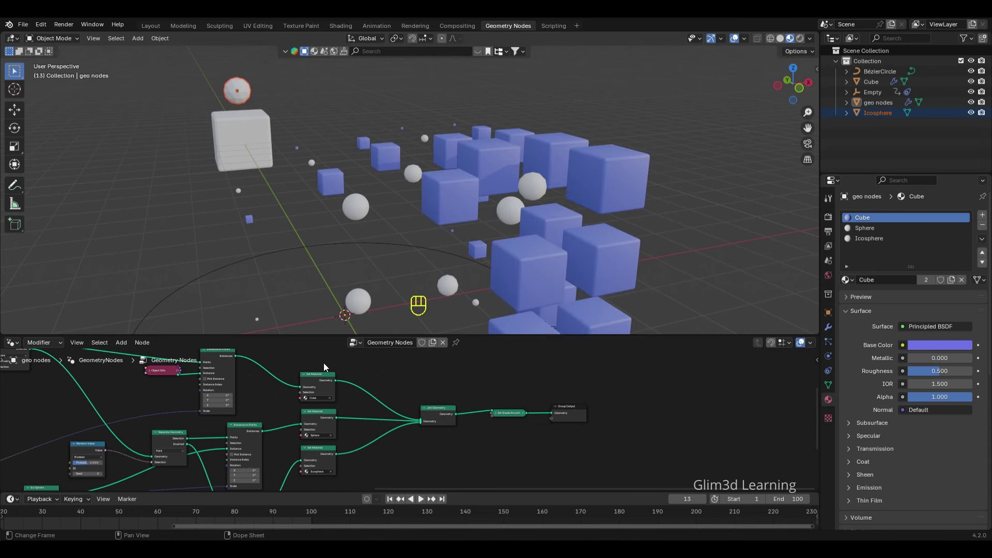
- Set the Sphere material Base Color to red and the Icosphere material to green
click(384, 267)
click(923, 345)
click(425, 502)
click(909, 342)
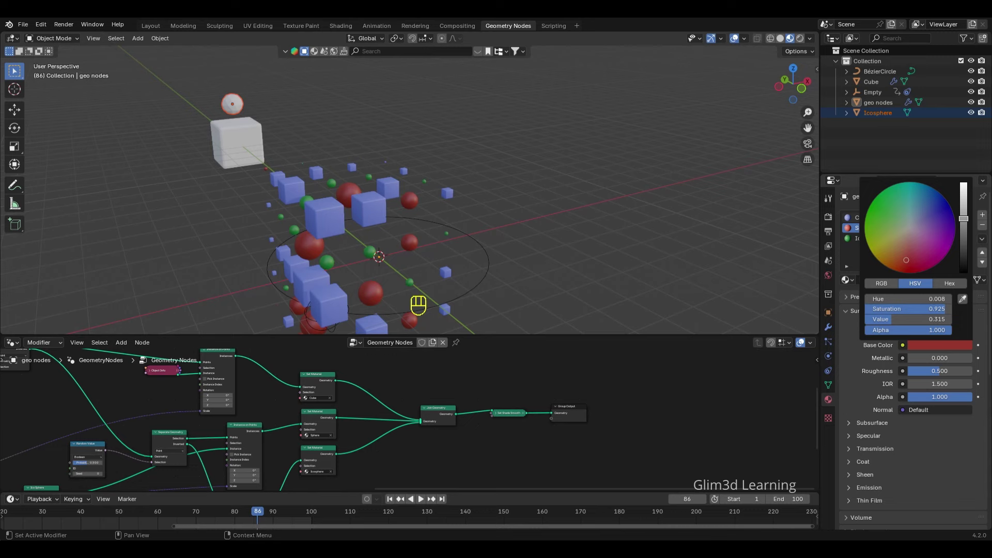